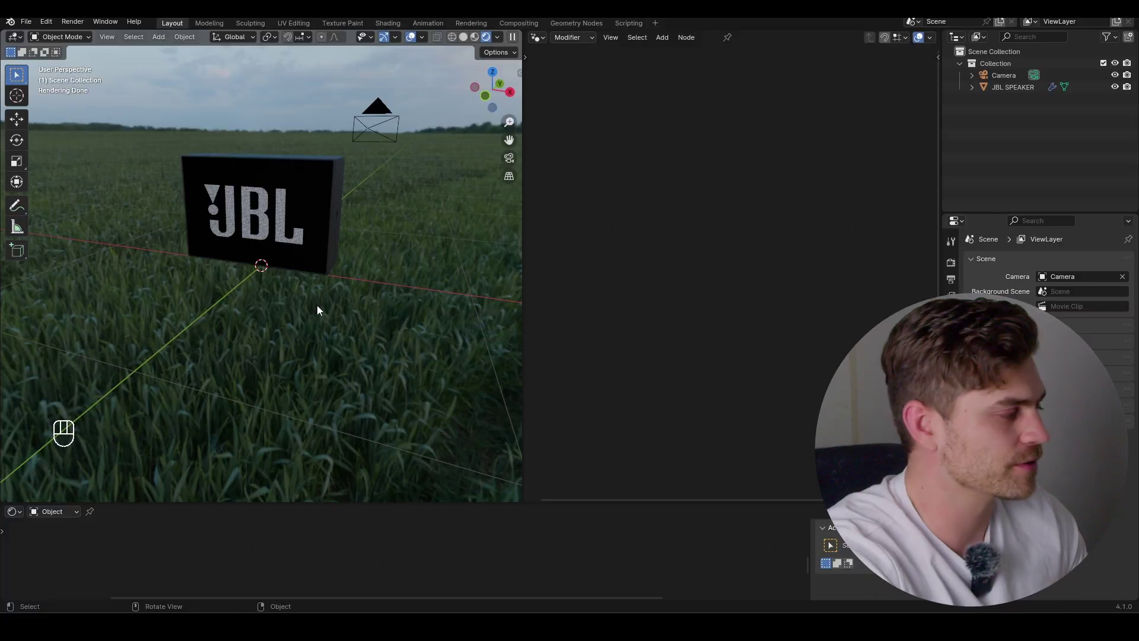
- Add a Mesh Plane at the origin and briefly browse Easy HDRI in the N sidebar
{"action": "key", "text": "shift+a"}
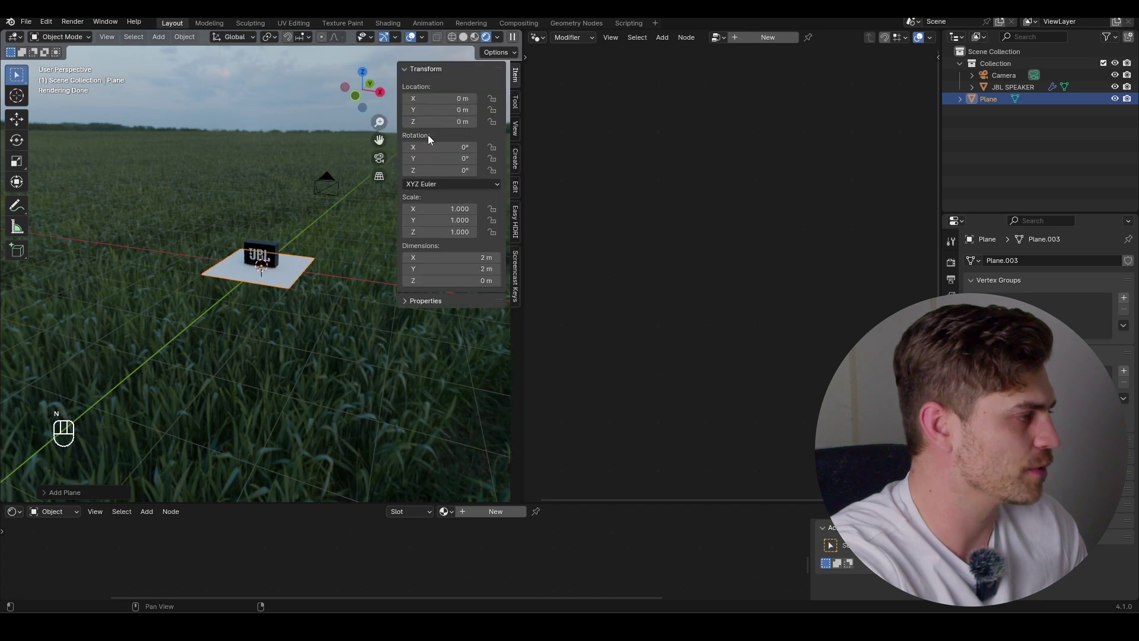
{"action": "key", "text": "n"}
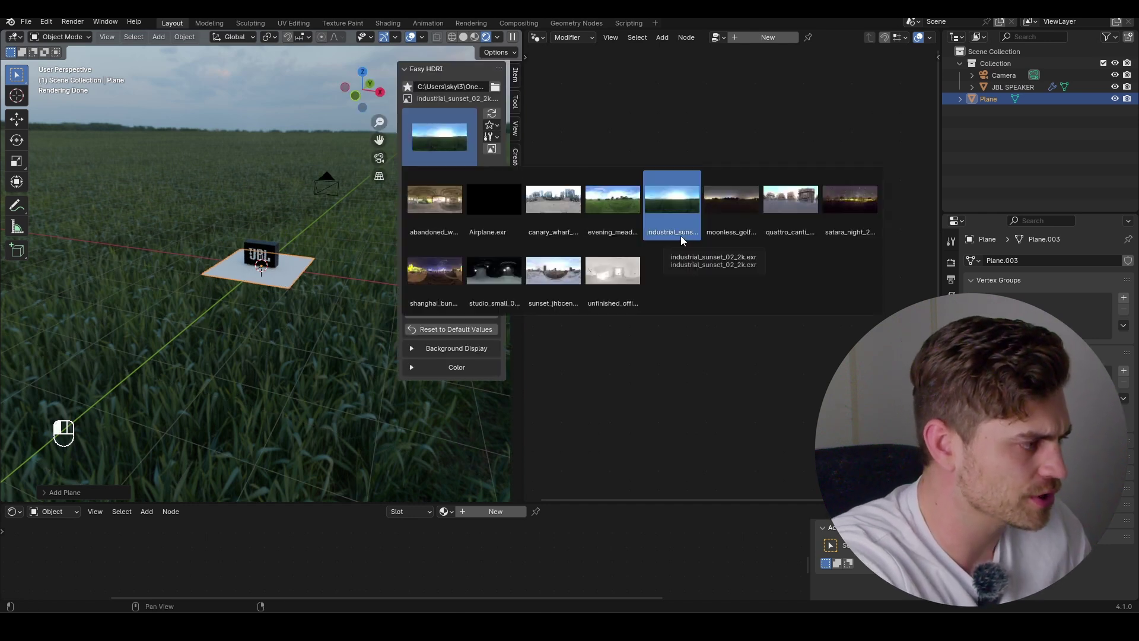
{"action": "key", "text": "n"}
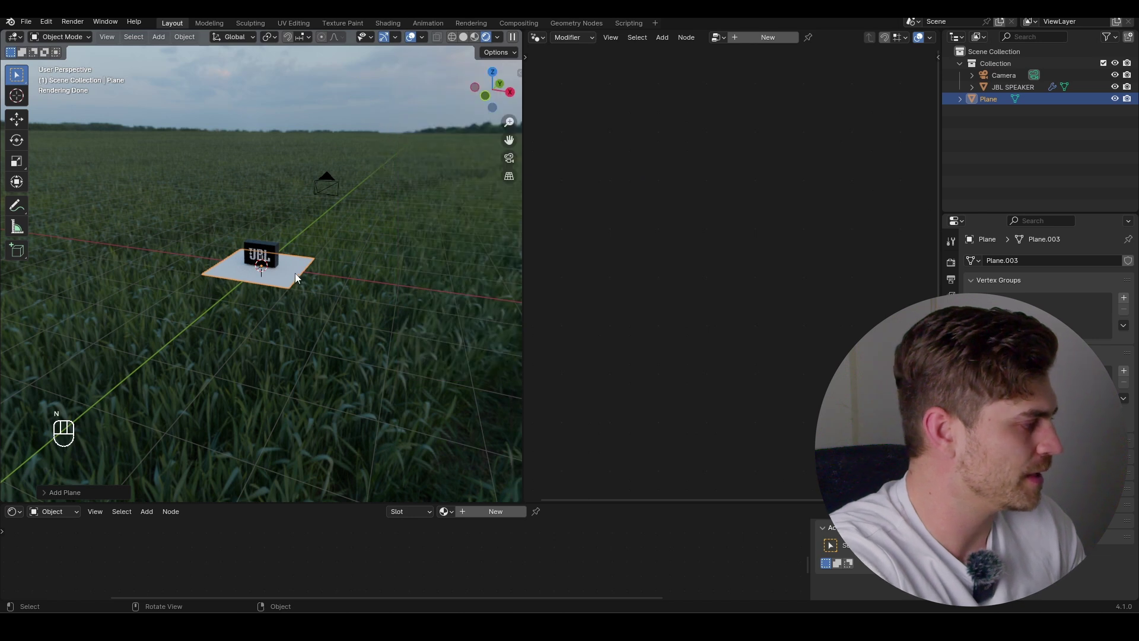
- Slide the JBL SPEAKER back along the Y axis and confirm its new position
{"action": "key", "text": "s"}
{"action": "left_click_drag", "start_coordinate": [285, 273], "coordinate": [252, 251]}
{"action": "key", "text": "g"}
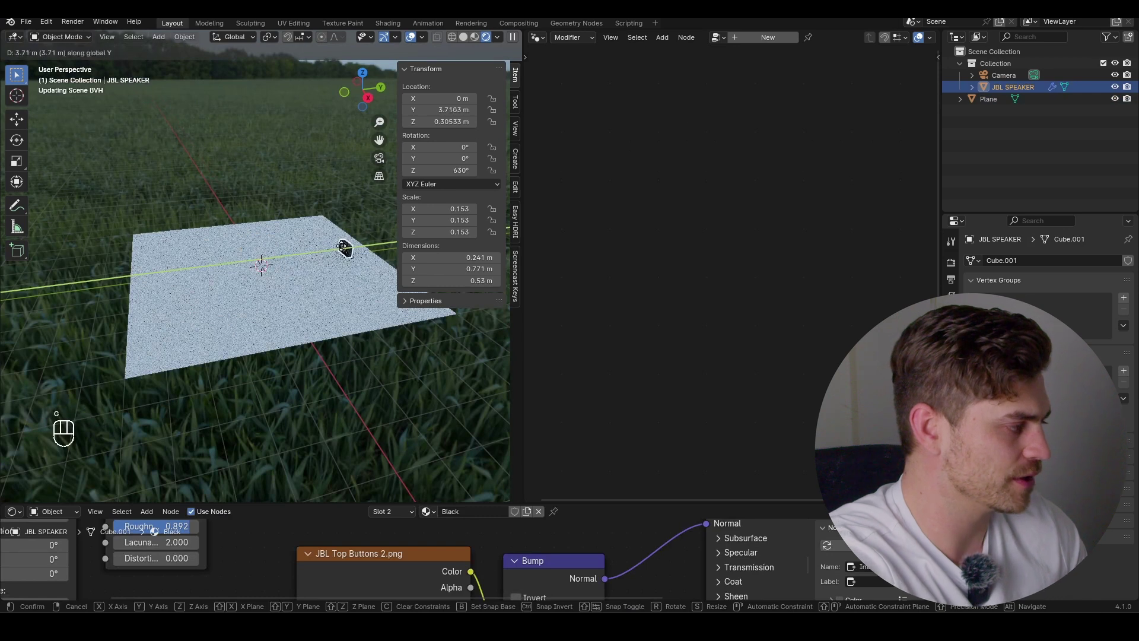
{"action": "left_click", "coordinate": [302, 248]}
- Scale the ground plane up 5x to 10 m, lower the speaker onto it and give the plane a new material
{"action": "key", "text": "KP_0"}
{"action": "key", "text": "KP_1"}
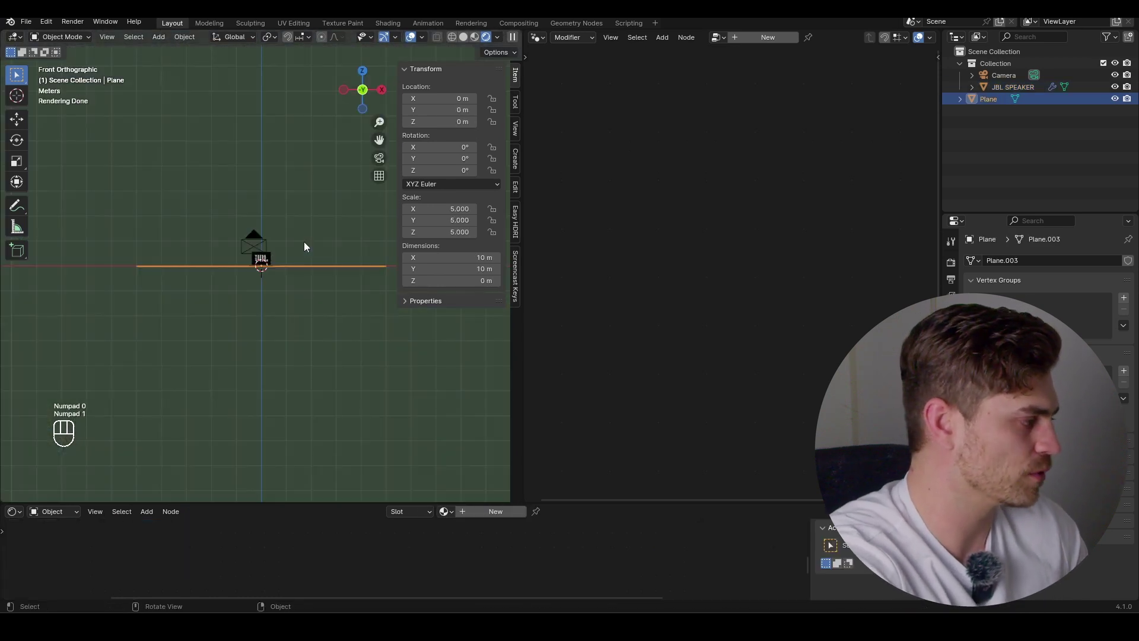
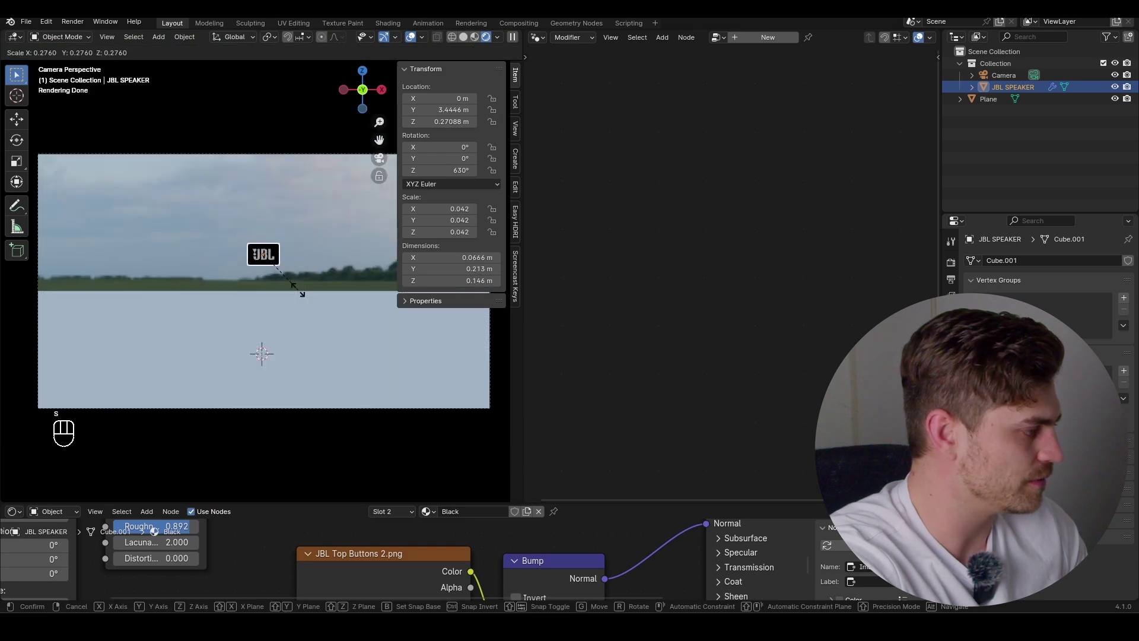
{"action": "key", "text": "g"}
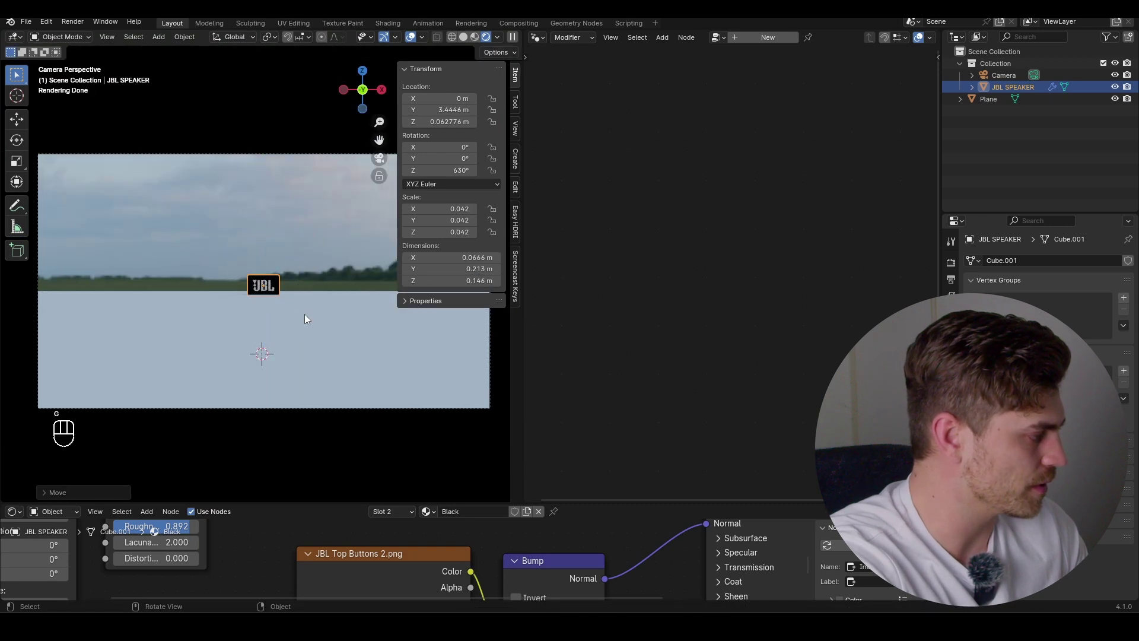
{"action": "key", "text": "g"}
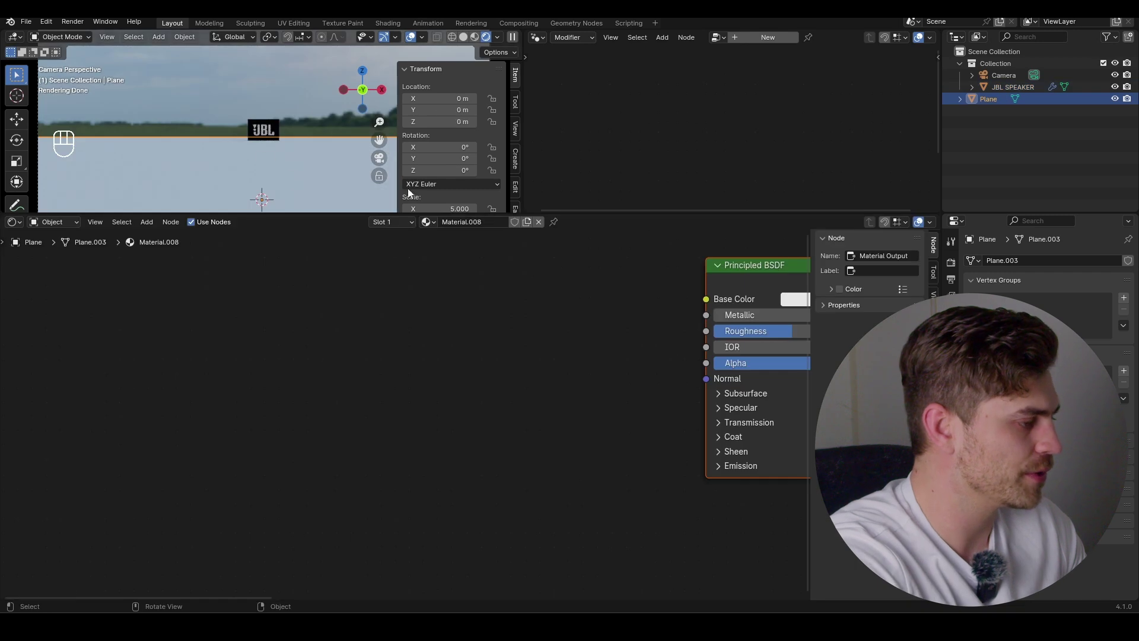
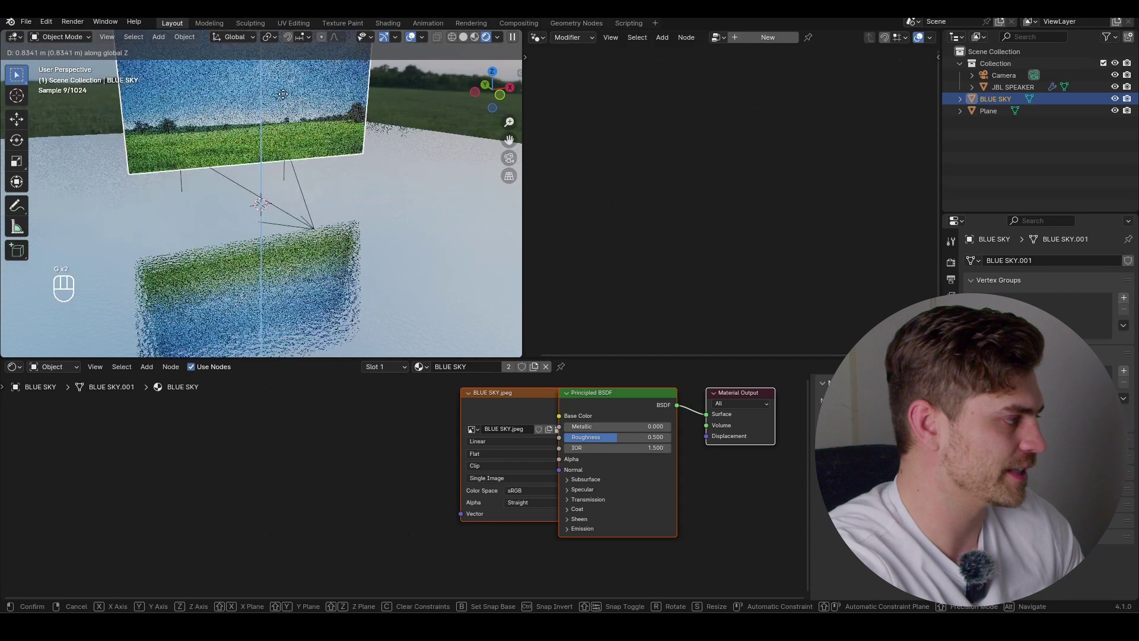
- Raise the BLUE SKY plane on Z and check it as a backdrop through the scene camera
{"action": "key", "text": "KP_0"}
{"action": "key", "text": "s"}
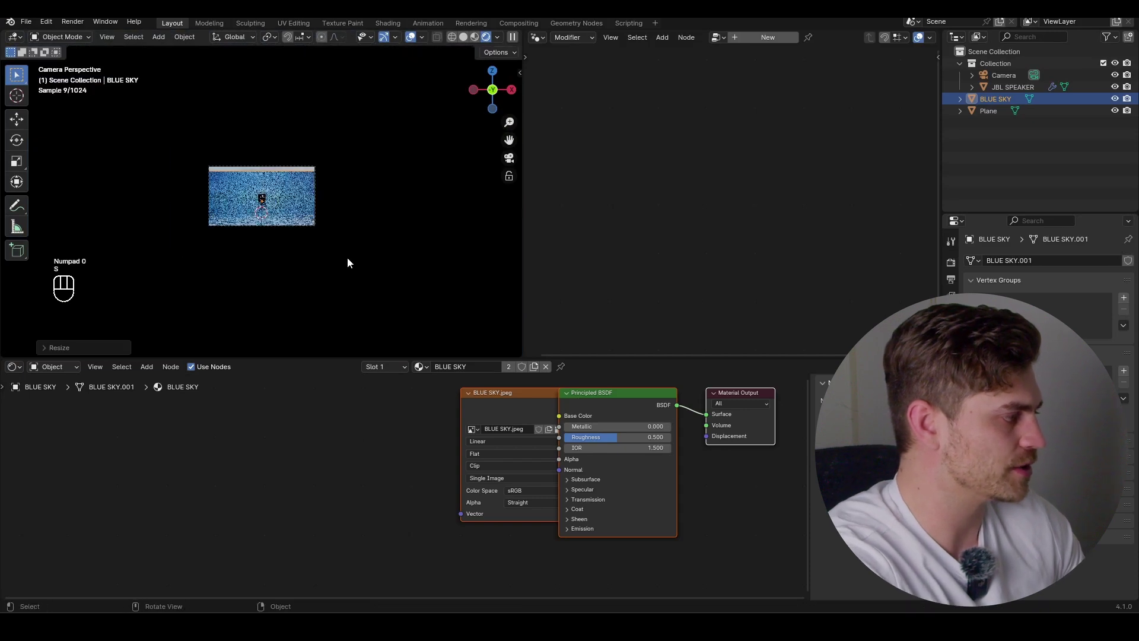
{"action": "key", "text": "g"}
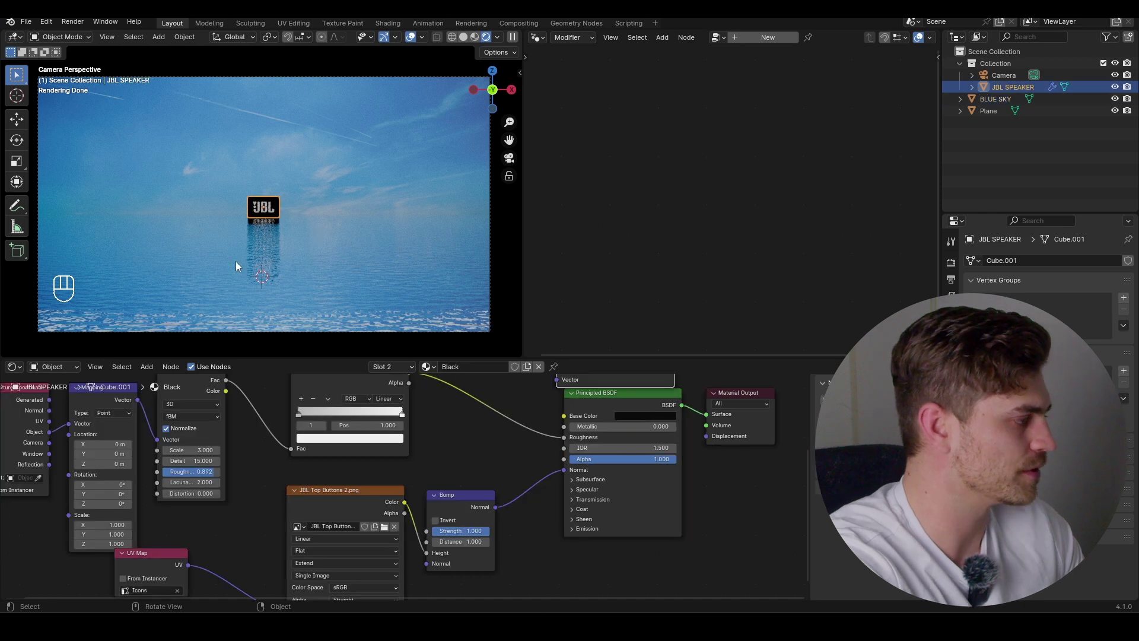
- Add a new plane for scattering grass and create an empty Geometry Nodes tree on it
{"action": "key", "text": "shift+s"}
{"action": "key", "text": "shift+a"}
{"action": "left_click", "coordinate": [764, 39]}
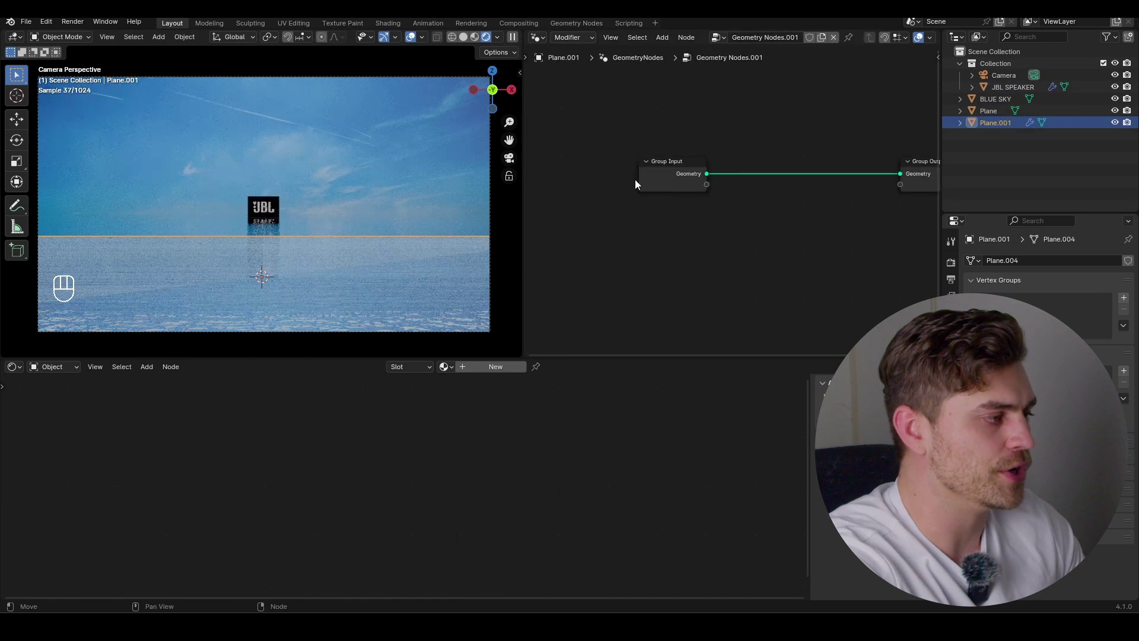
- Delete the Group Input node and search for a Grid node to add
{"action": "middle_click", "coordinate": [691, 165]}
{"action": "left_click_drag", "start_coordinate": [663, 224], "coordinate": [649, 216]}
{"action": "key", "text": "x"}
{"action": "key", "text": "shift+a"}
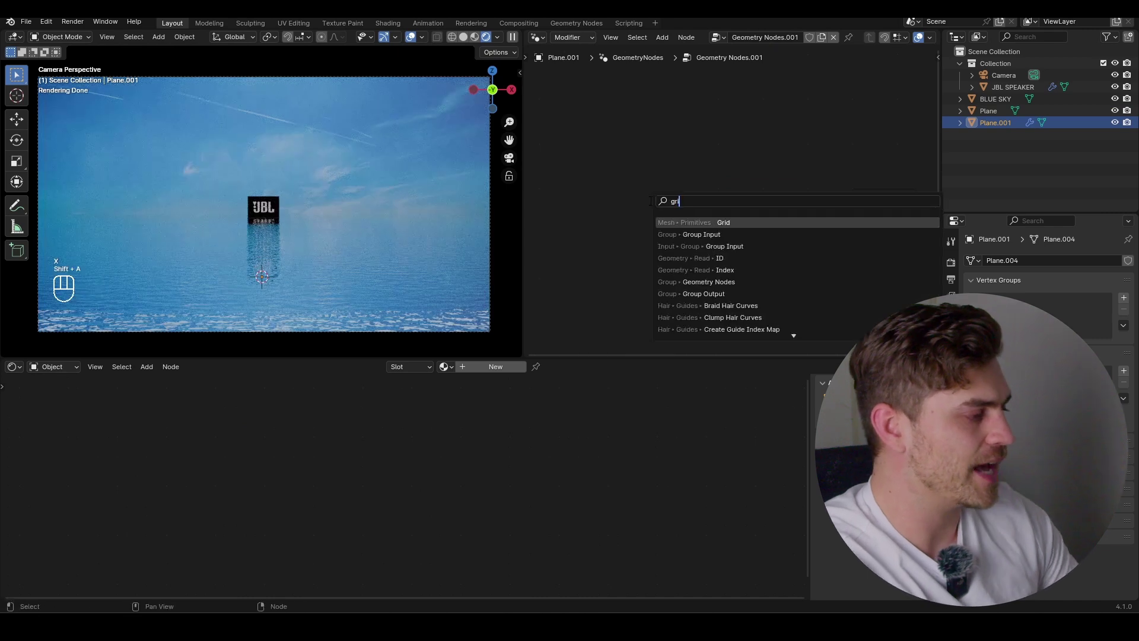
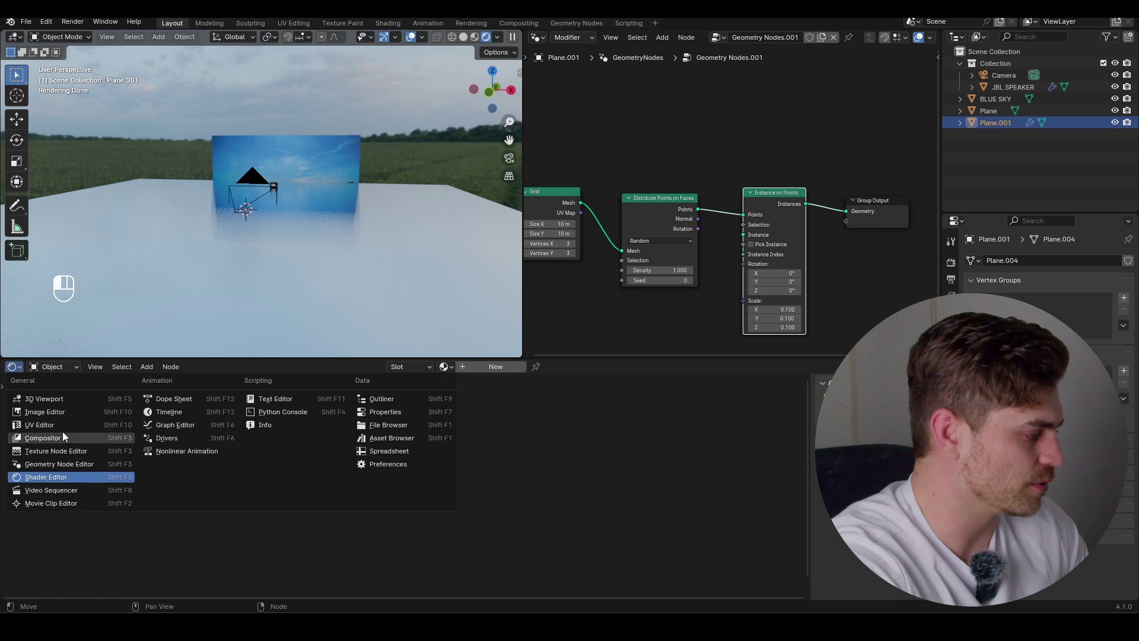
- Drag the Grass Stalk Bush asset from the Asset Browser into the viewport, undoing a misplacement
{"action": "left_click_drag", "start_coordinate": [90, 394], "coordinate": [73, 488]}
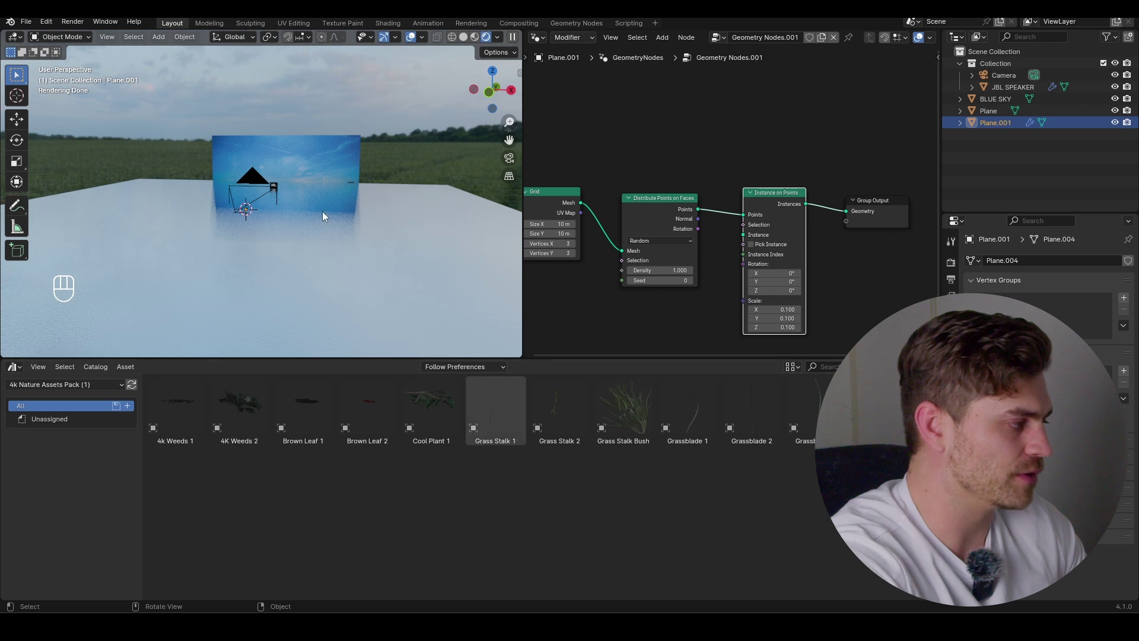
{"action": "left_click_drag", "start_coordinate": [453, 249], "coordinate": [378, 263]}
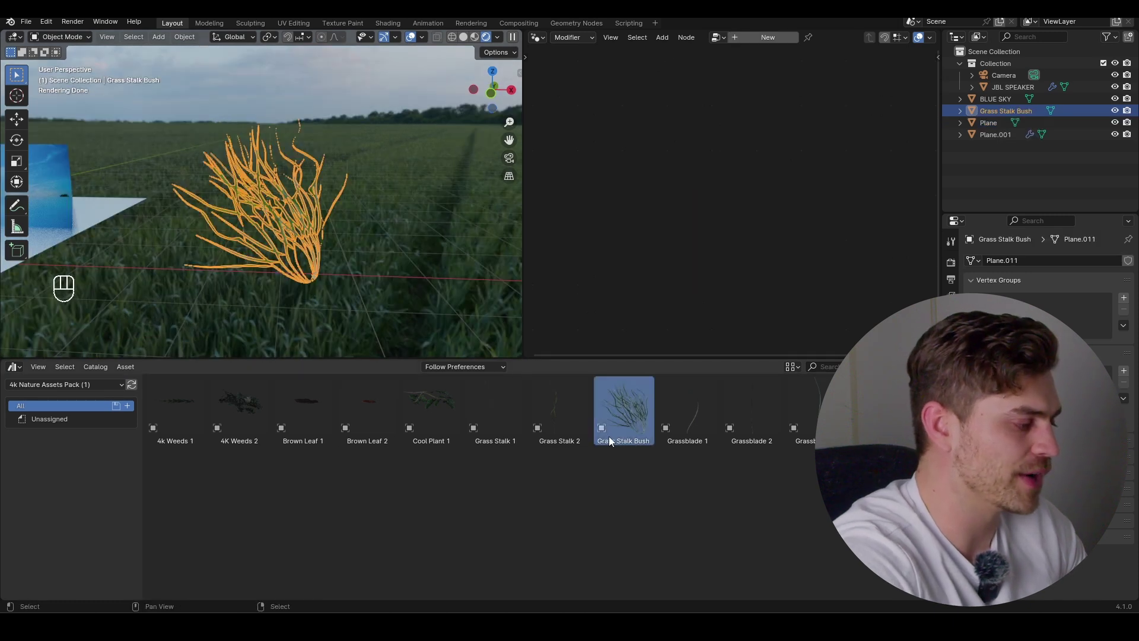
{"action": "right_click", "coordinate": [515, 424]}
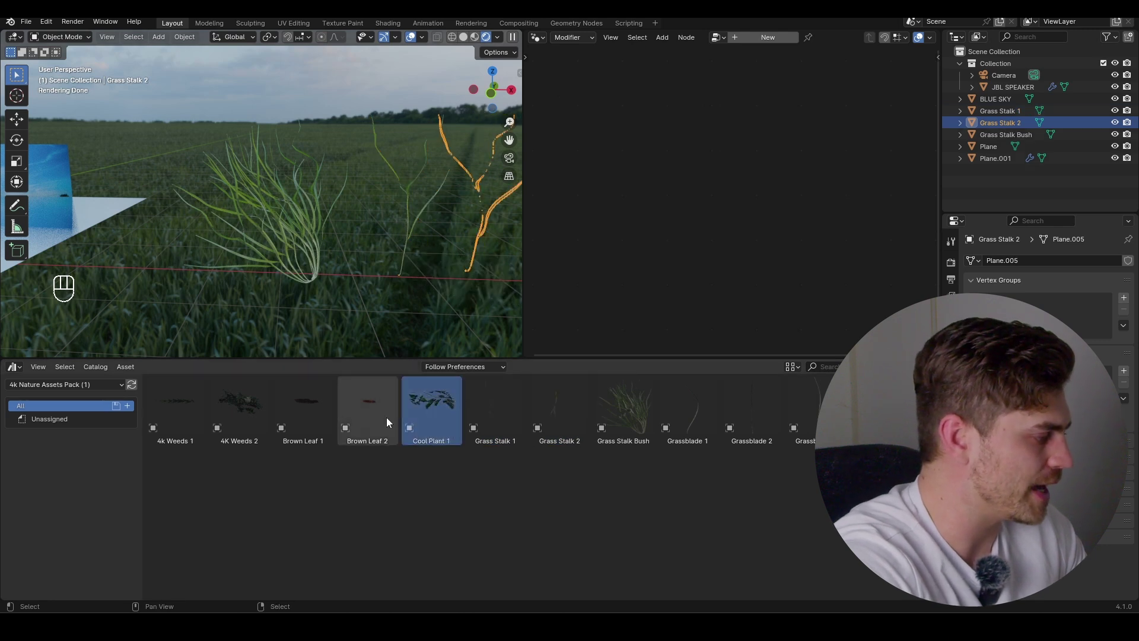
{"action": "key", "text": "ctrl+z"}
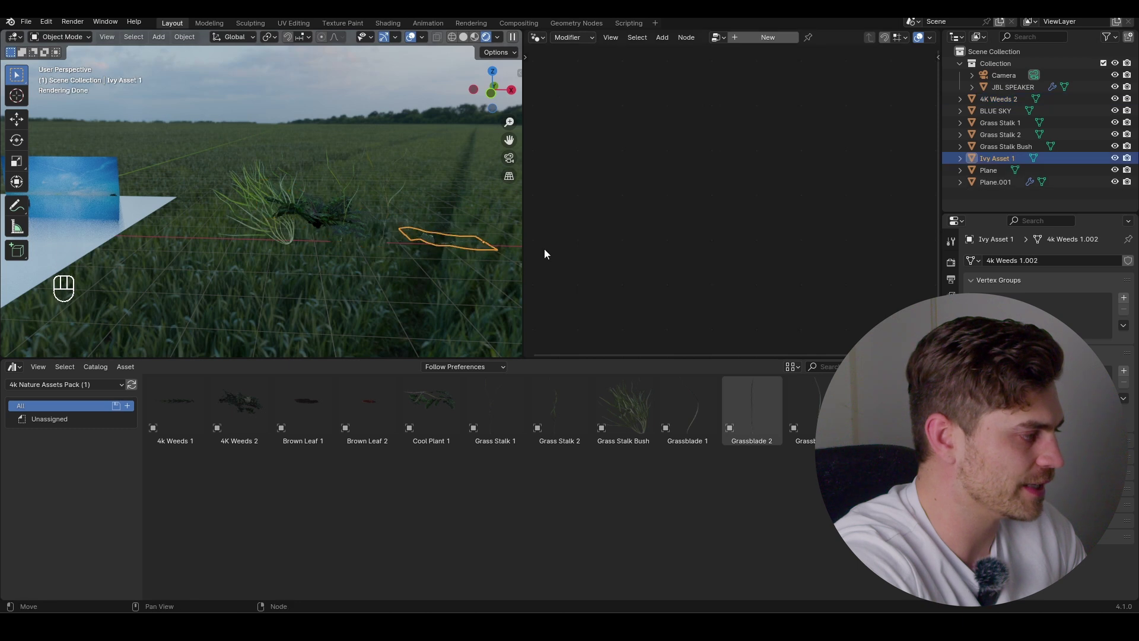
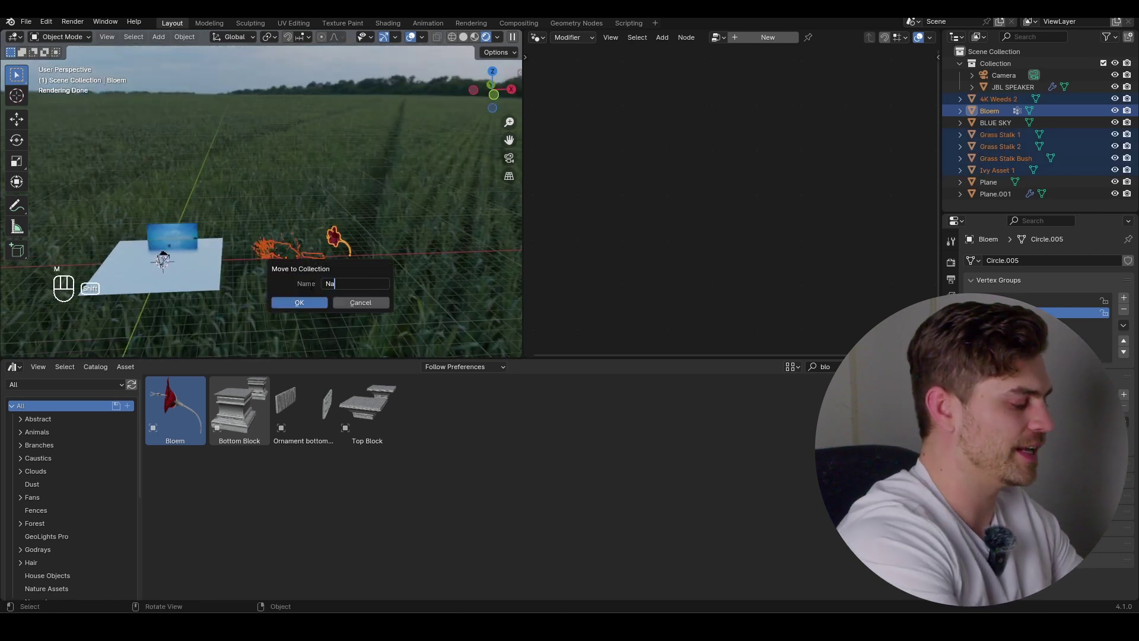
- Move the selected plants into a new collection named Nature
{"action": "key", "text": "KP_0"}
{"action": "left_click", "coordinate": [350, 263]}
{"action": "left_click", "coordinate": [351, 263]}
{"action": "right_click", "coordinate": [1005, 183]}
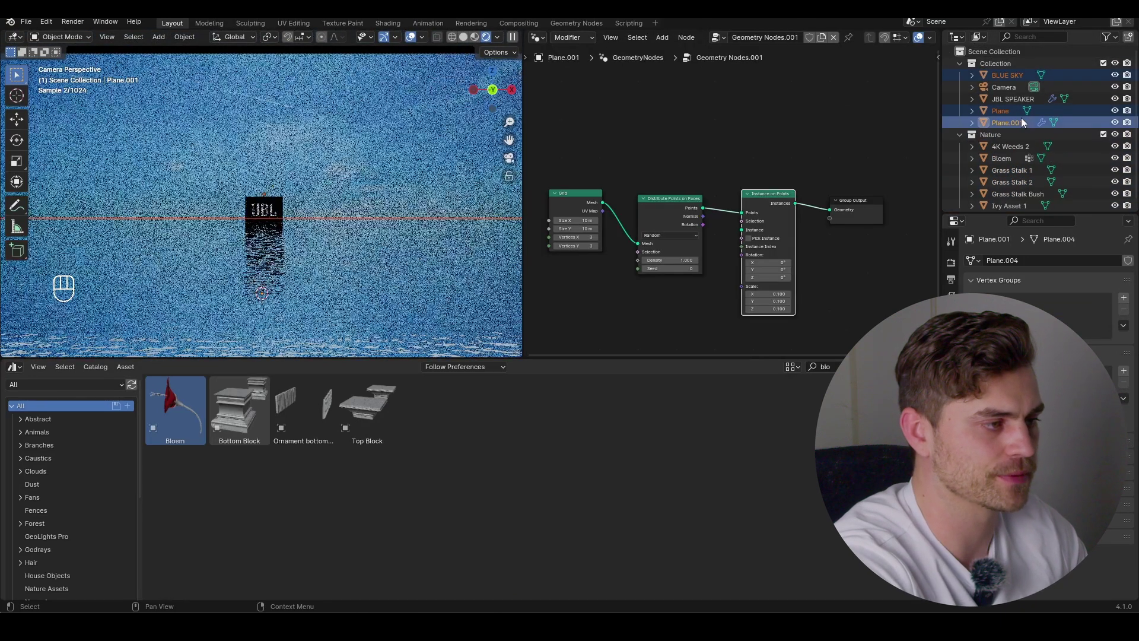
- Add a Collection Info node to Plane.001's scatter node tree
{"action": "left_click", "coordinate": [700, 288]}
{"action": "left_click", "coordinate": [1005, 142]}
{"action": "key", "text": "ctrl+s"}
{"action": "left_click", "coordinate": [706, 217]}
- Set Collection Info to Nature with Separate Children and enable Pick Instance for random plants
{"action": "left_click", "coordinate": [700, 286]}
{"action": "left_click", "coordinate": [702, 294]}
{"action": "left_click", "coordinate": [752, 191]}
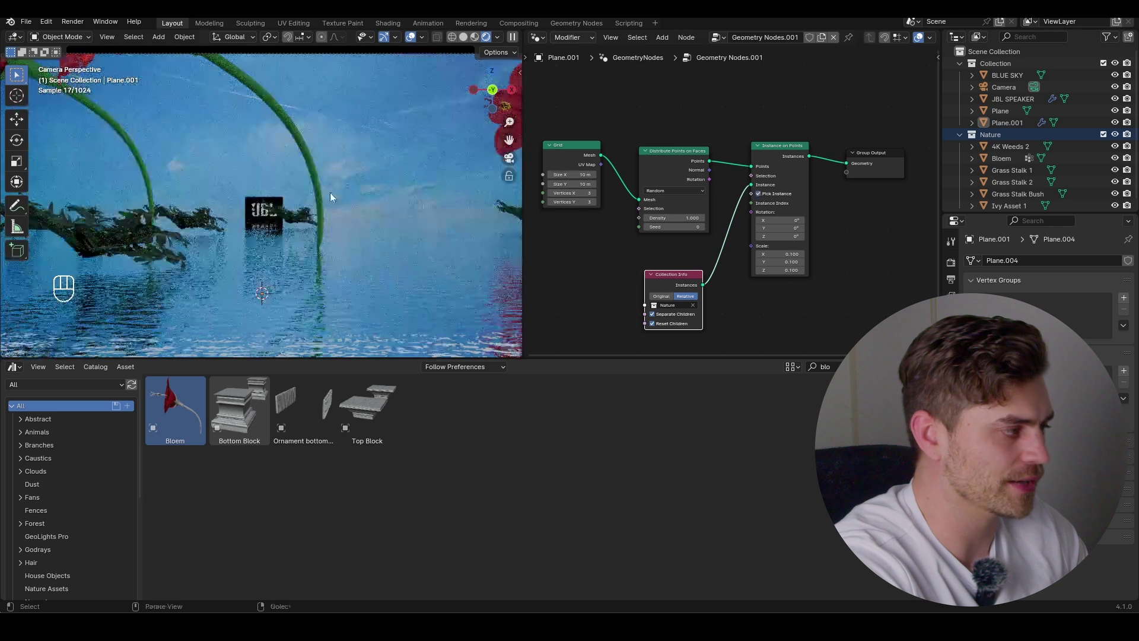